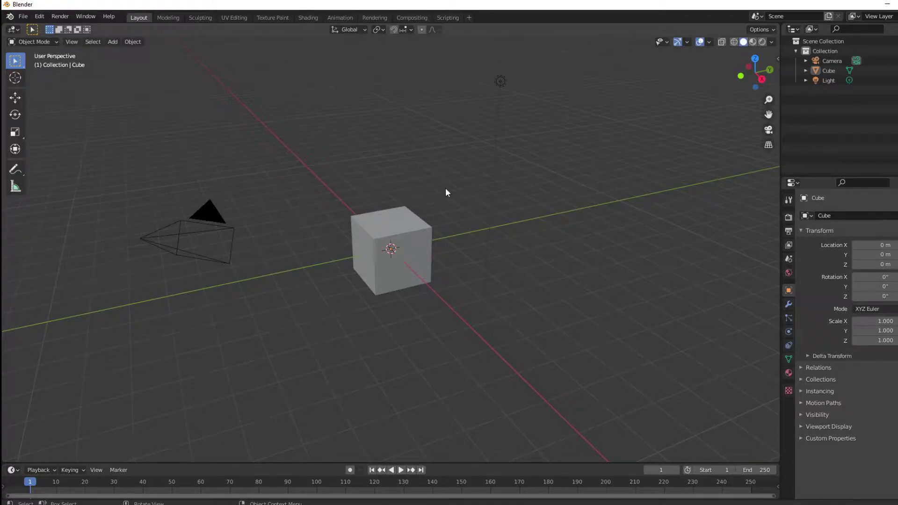
- Delete the default cube, camera and light, leaving an empty scene
key(a)
key(Delete)
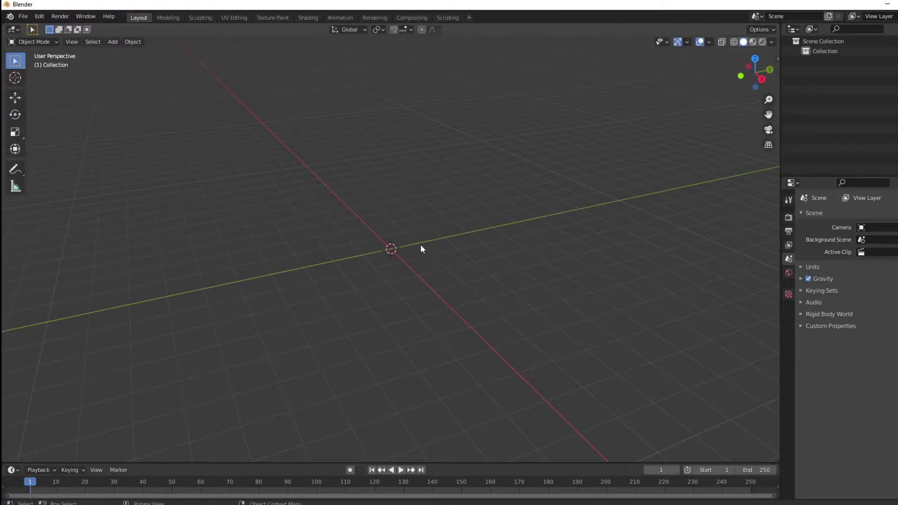
- Add a tall stretched cylinder and a wider cone raised above it to form an arrow
key(shift+a)
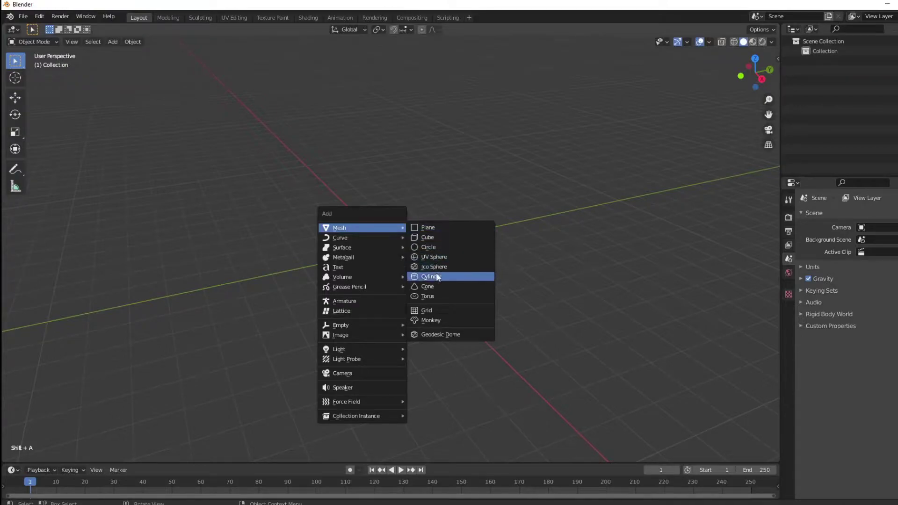
key(s)
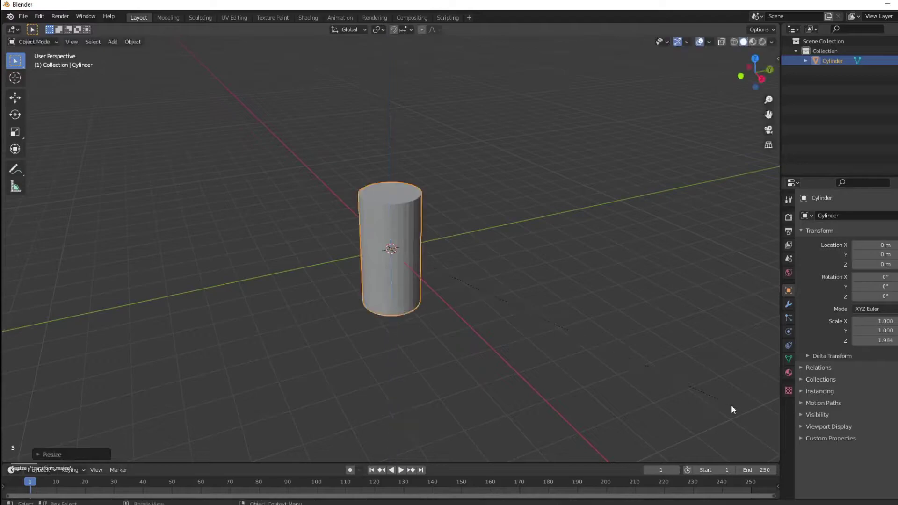
key(shift+a)
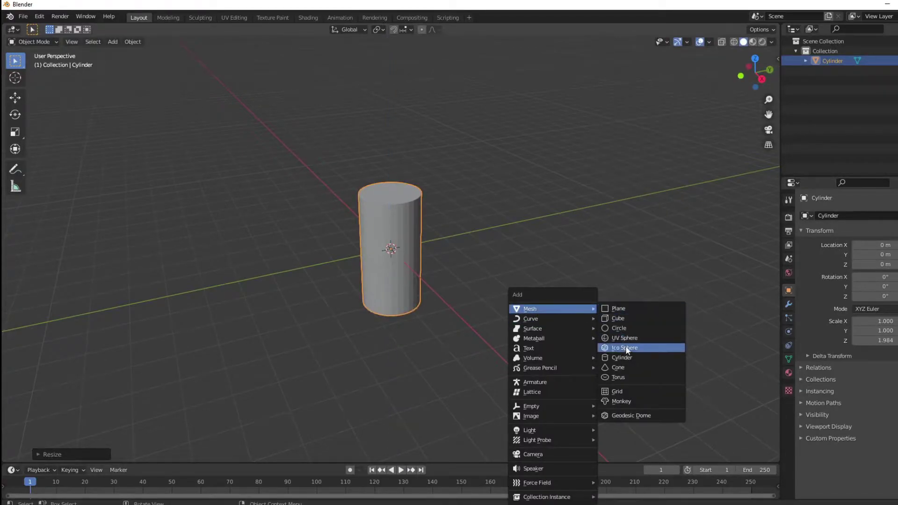
key(g)
key(s)
- Join the cone and cylinder into one object named Cone and enter Edit Mode
middle_click(479, 292)
click(406, 271)
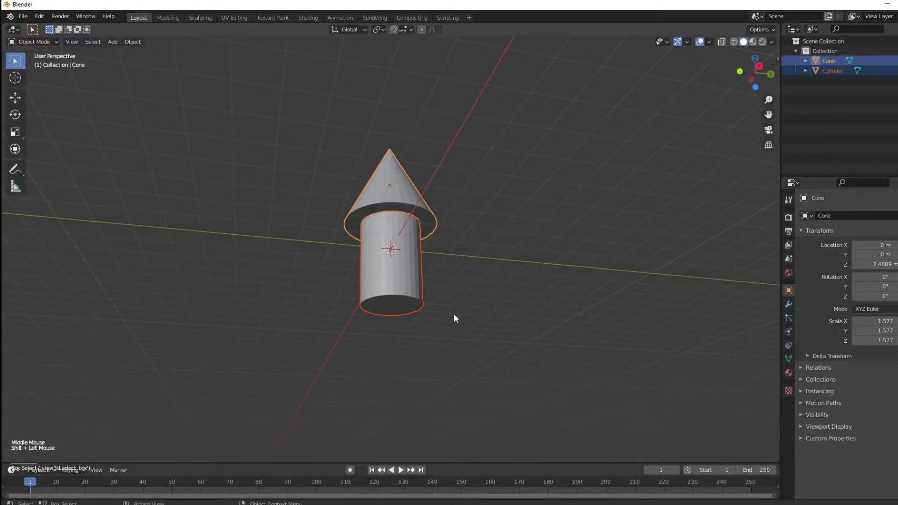
key(ctrl+j)
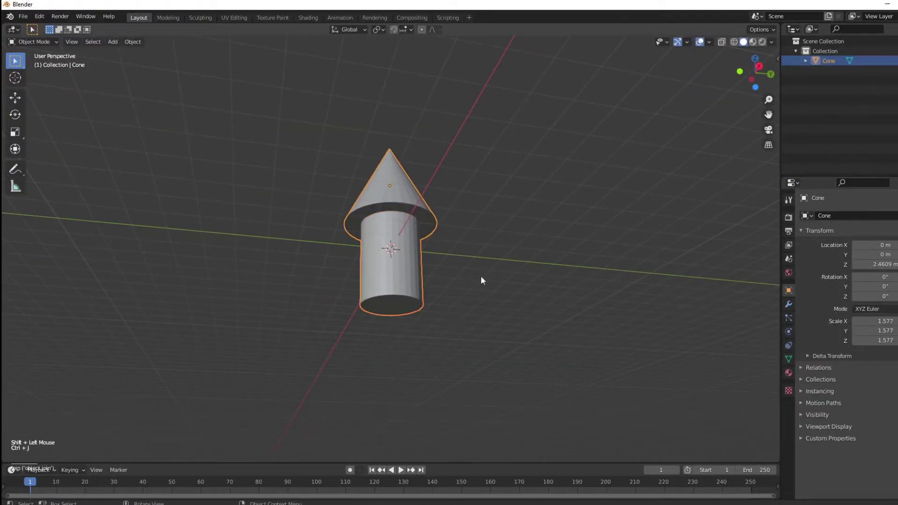
key(Tab)
- Select the shaft's bottom face in face mode, lengthen the shaft, and return to Object Mode
click(91, 47)
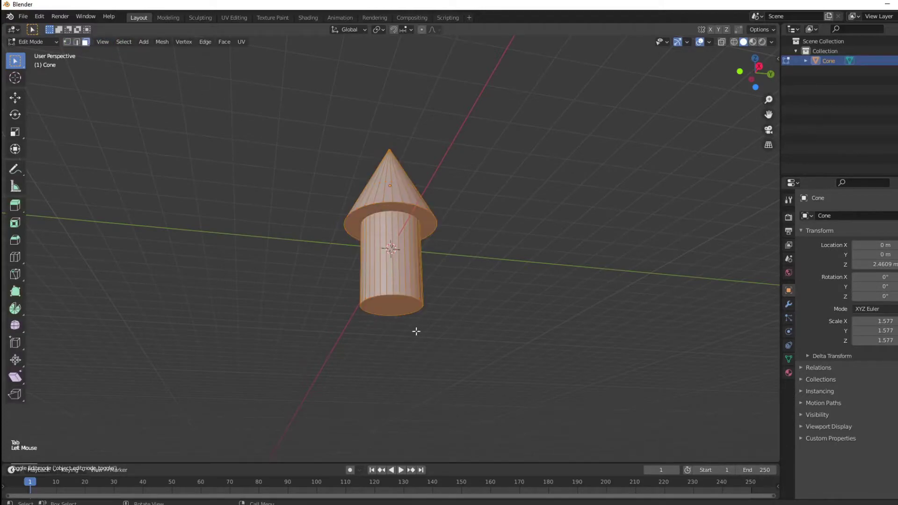
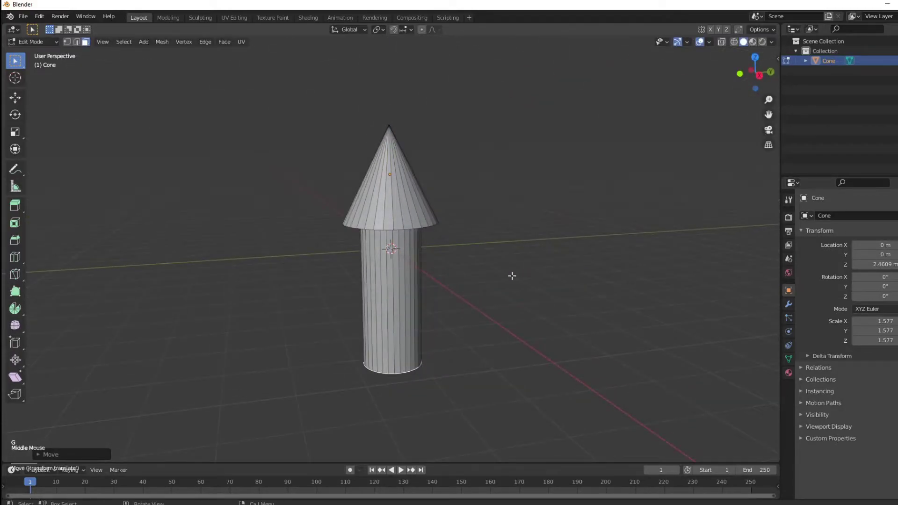
key(Tab)
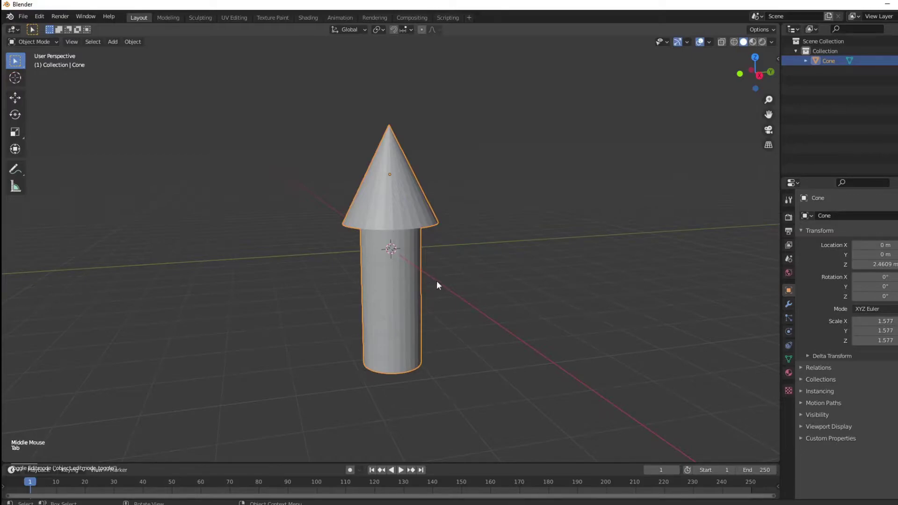
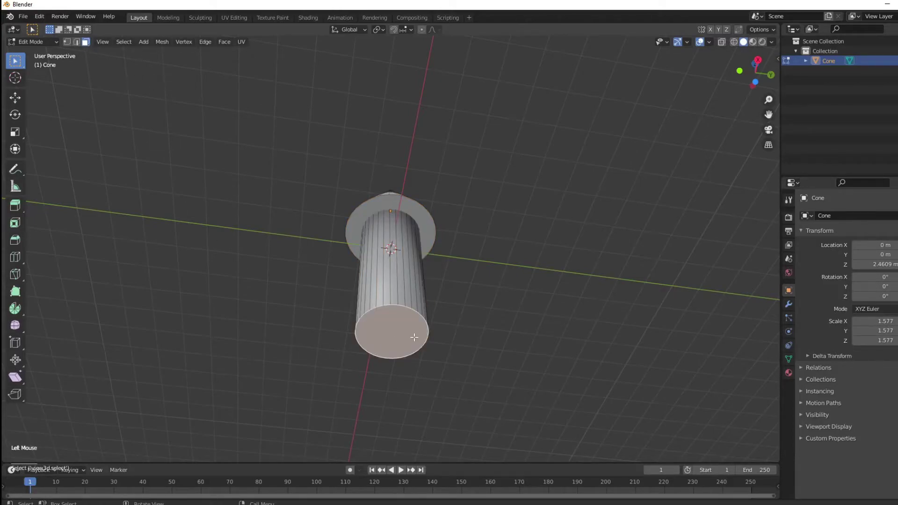
- Snap the 3D cursor to the shaft's bottom cap and set the arrow's origin there
key(shift+s)
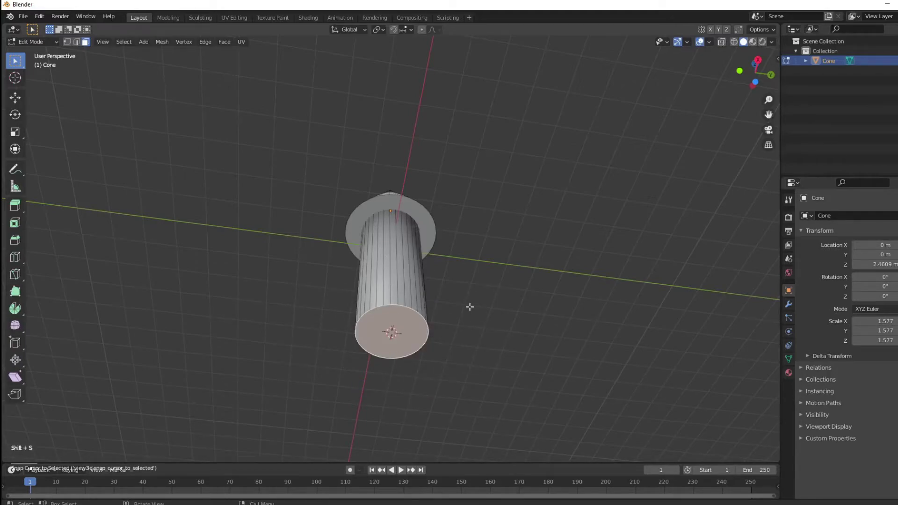
key(Tab)
middle_click(485, 280)
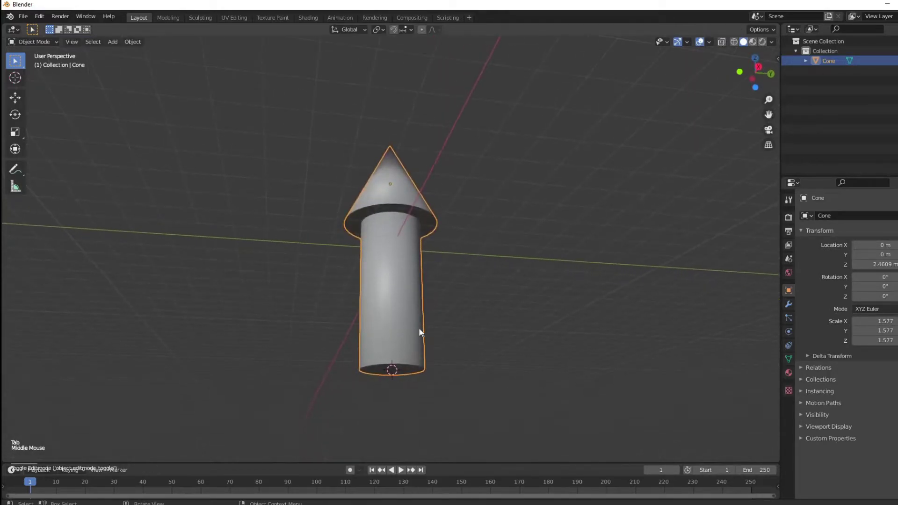
right_click(385, 311)
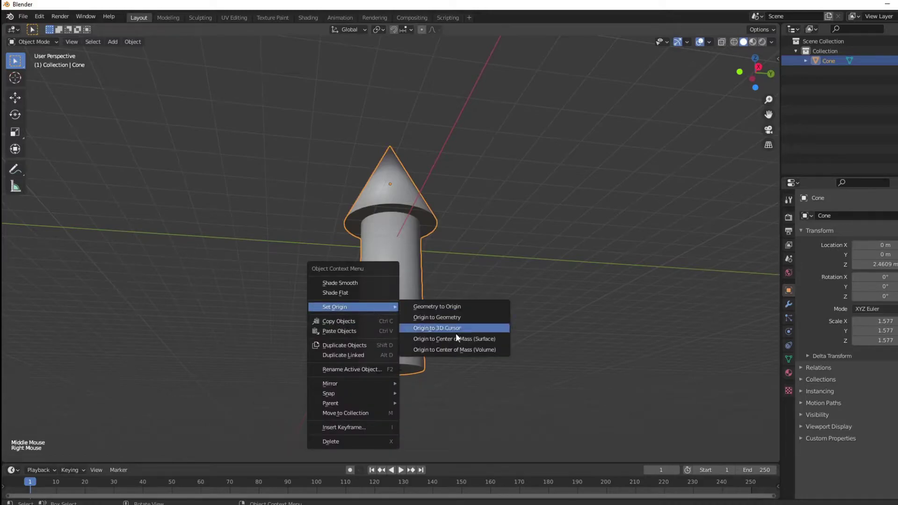
middle_click(506, 283)
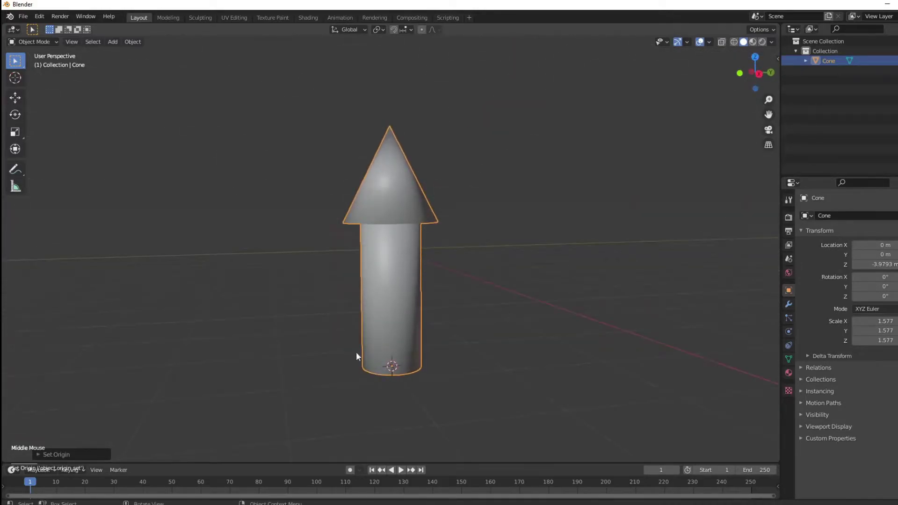
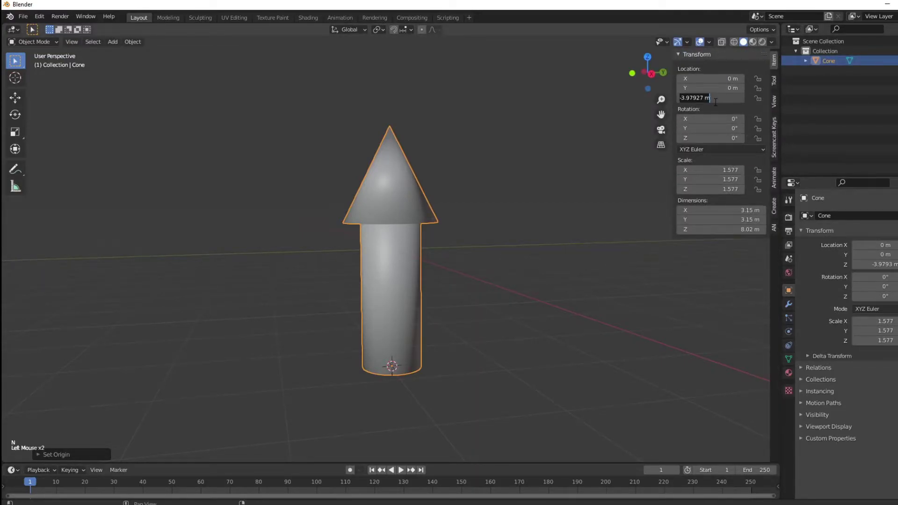
key(r)
middle_click(474, 185)
scroll(down, 3)
middle_click(463, 182)
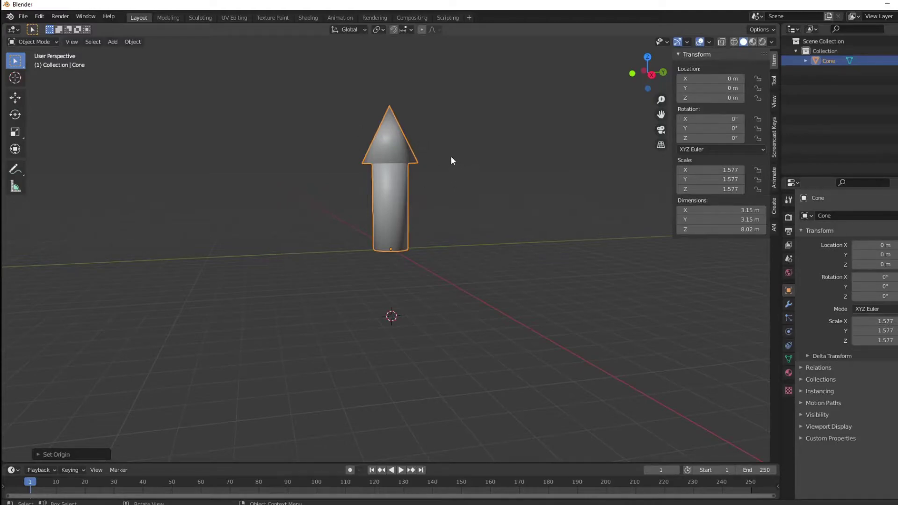
key(r)
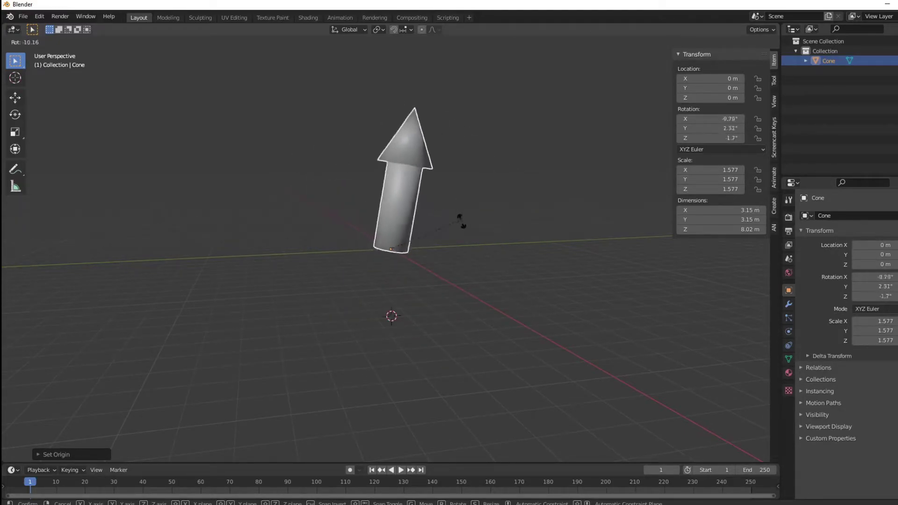
middle_click(401, 106)
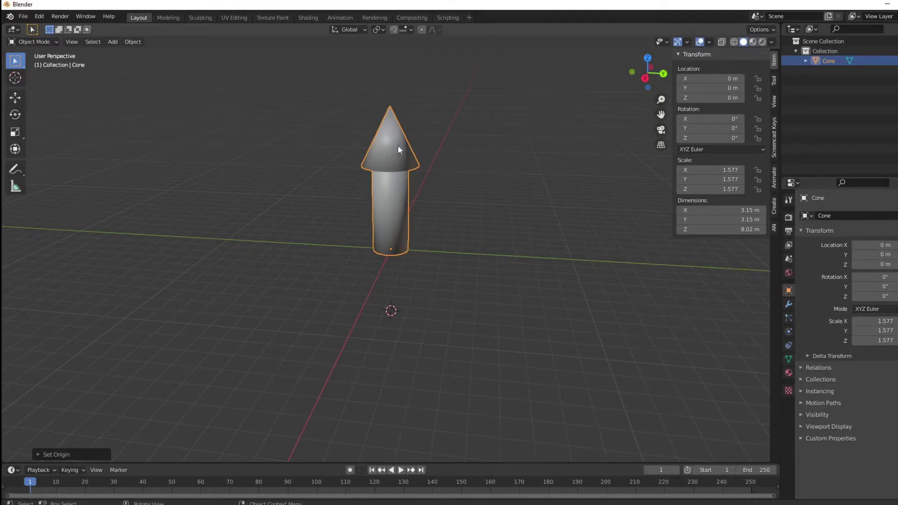
middle_click(363, 147)
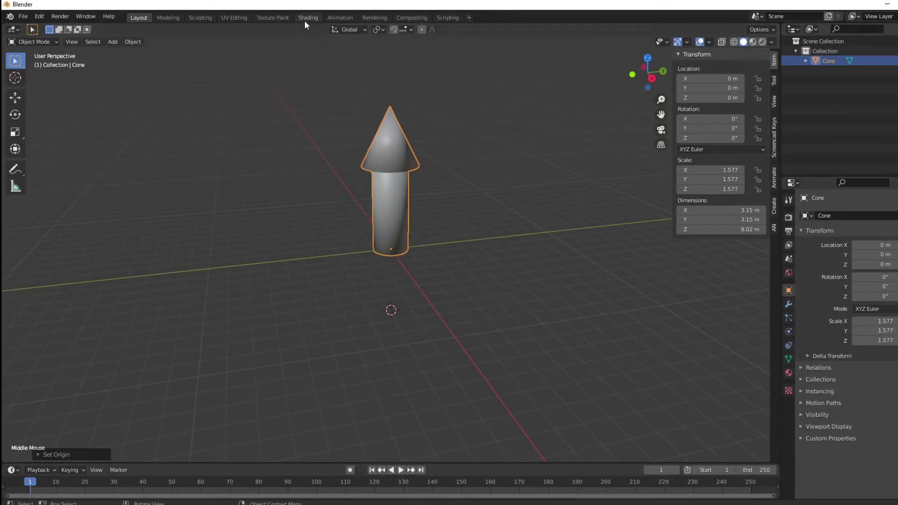
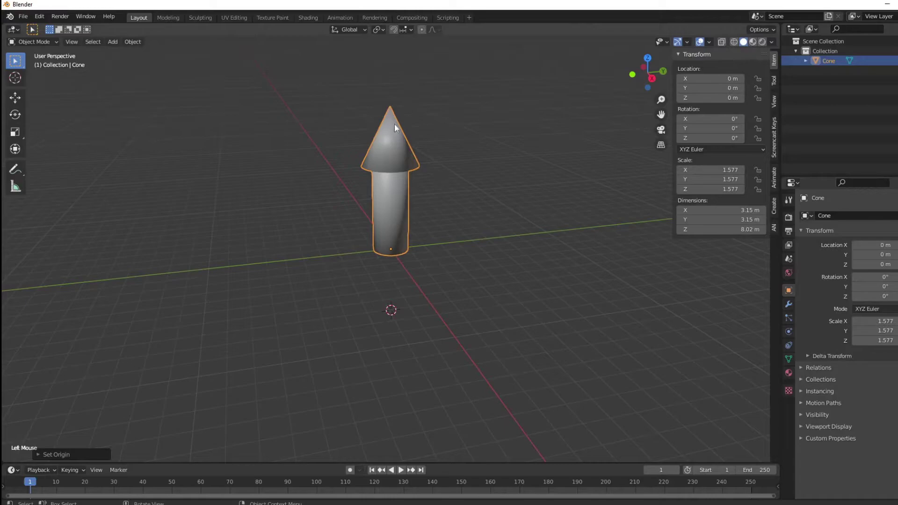
- Switch to the Shading workspace and add a Sun light with Cycles GPU render settings
click(309, 20)
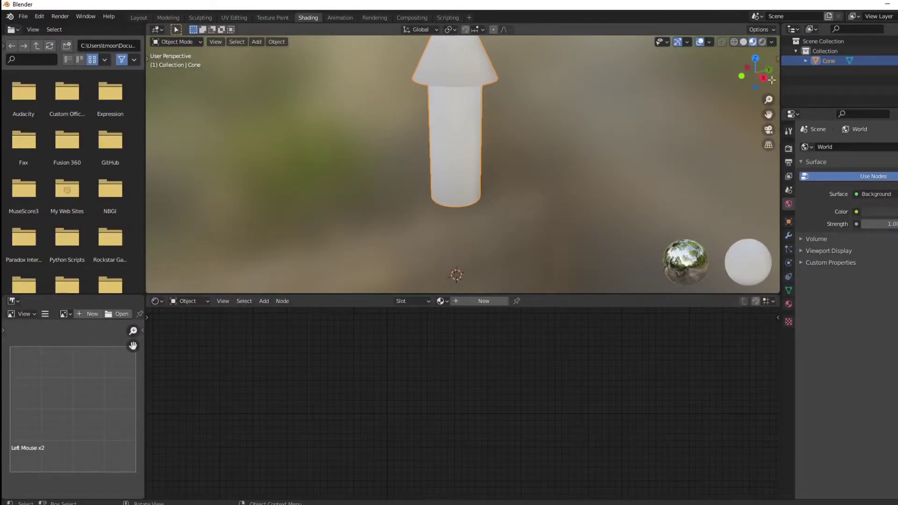
click(635, 172)
click(795, 153)
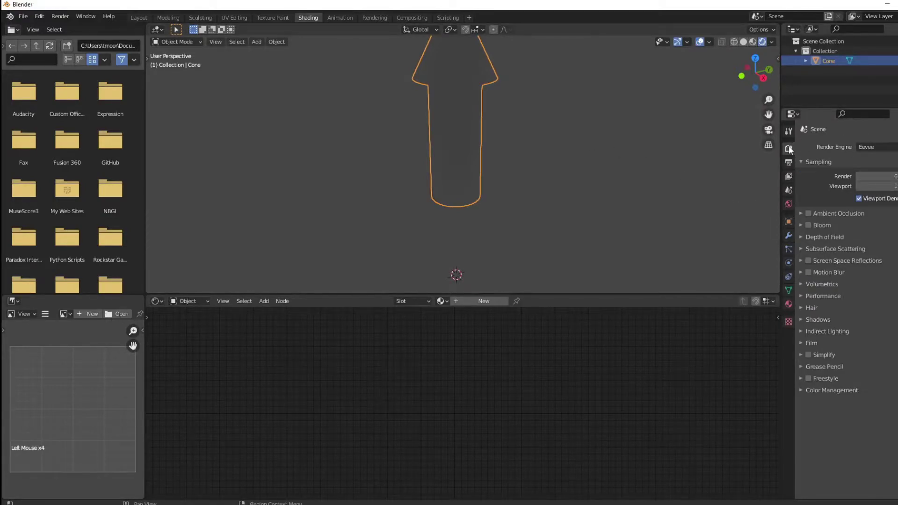
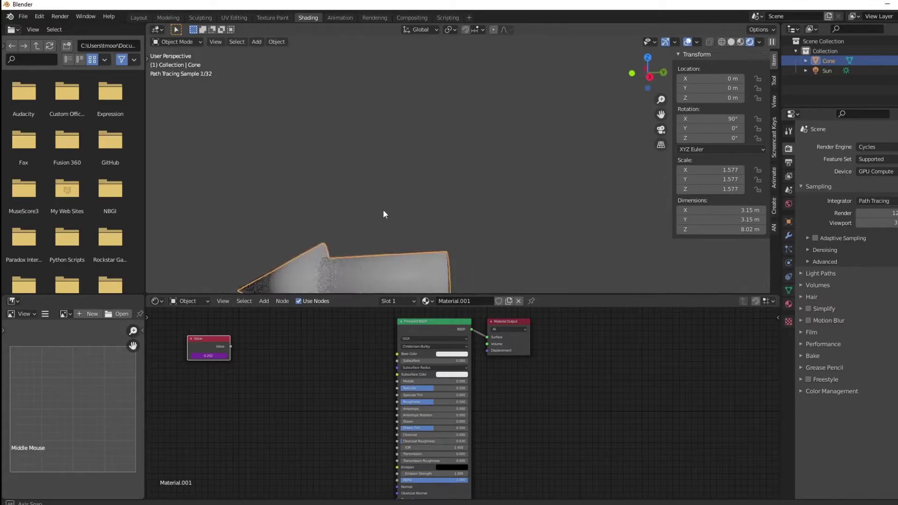
- Set the arrow's Rotation X to 270° and inspect the Value node's driver reading -0.707
scroll(down, 3)
middle_click(392, 207)
click(296, 376)
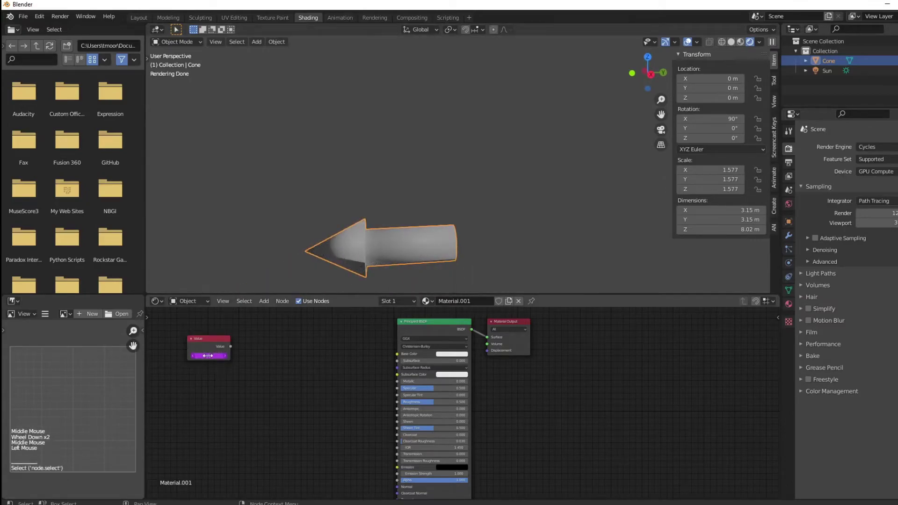
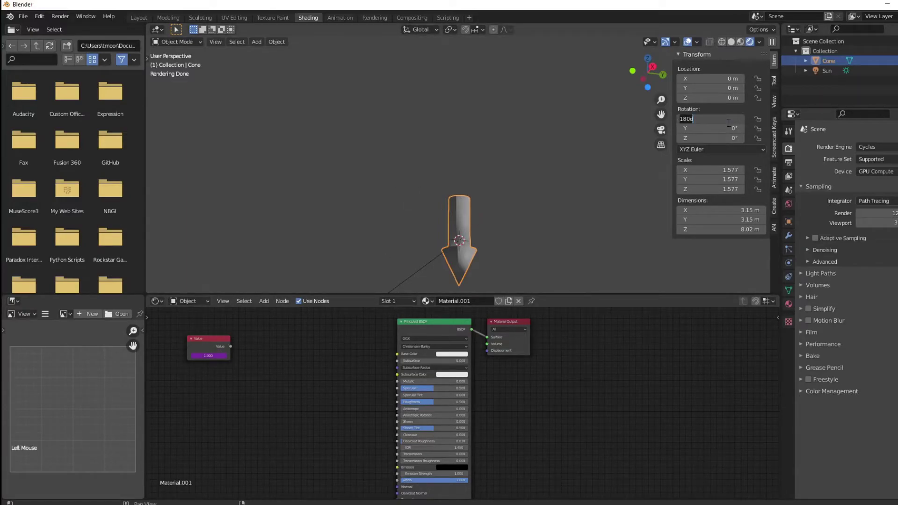
click(249, 377)
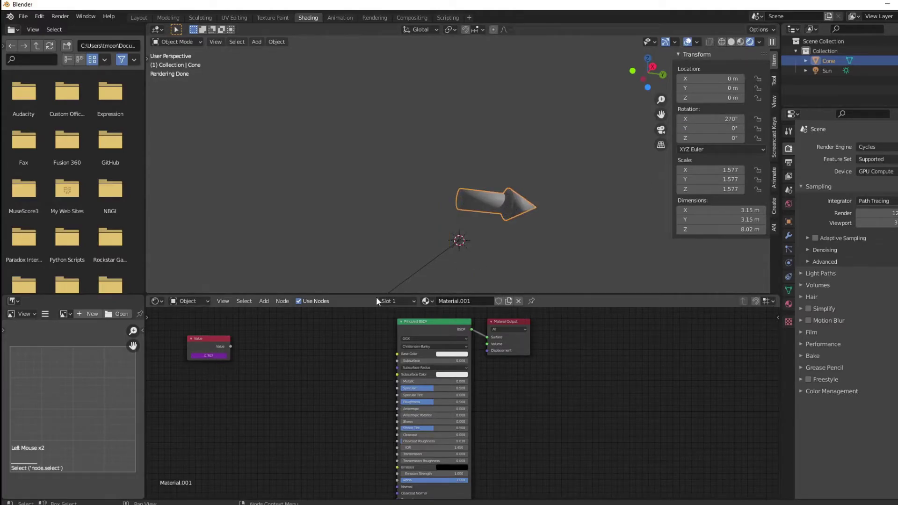
middle_click(559, 236)
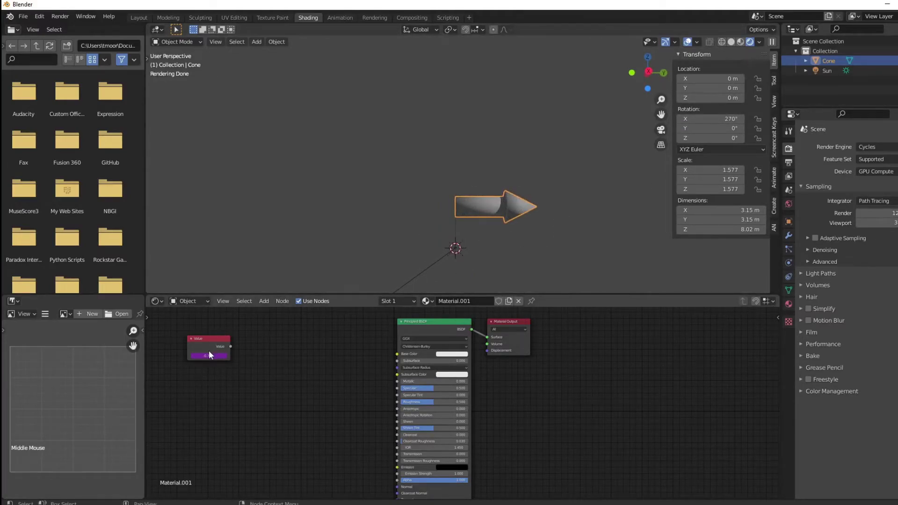
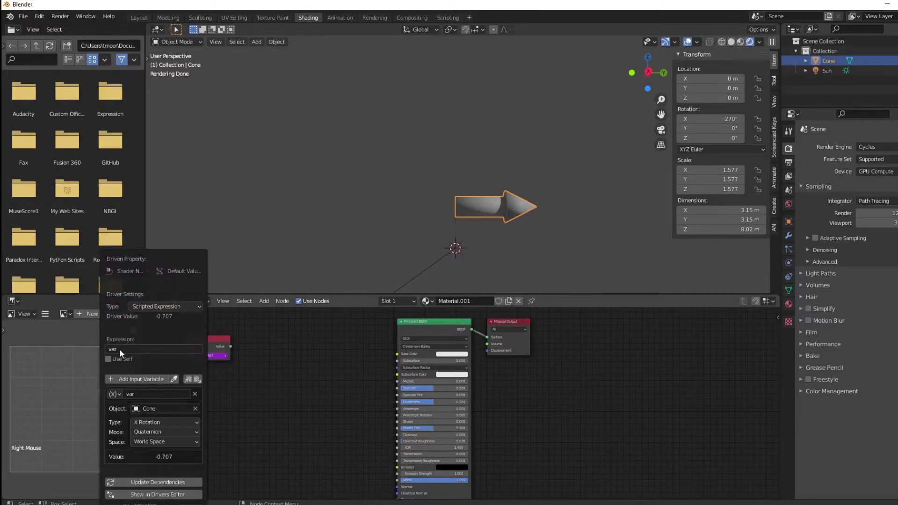
- Change the driver expression to abs(var)
key(Left)
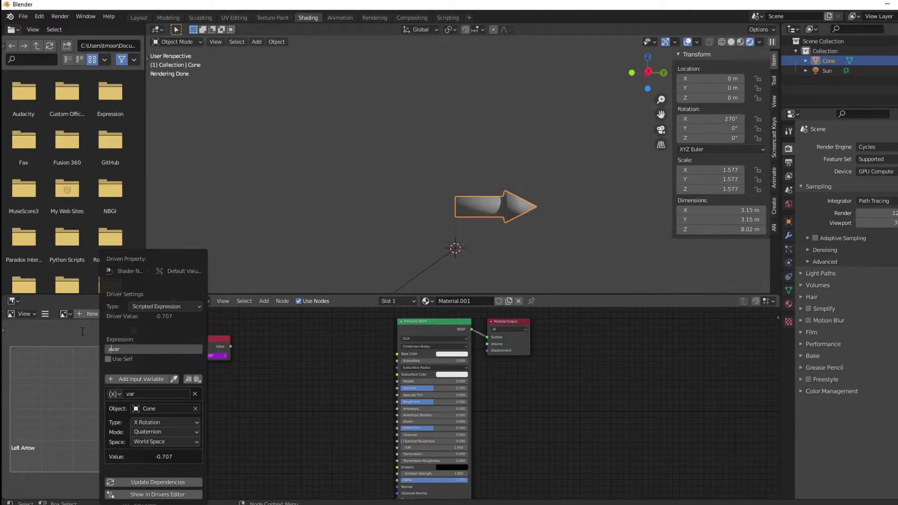
key(Right)
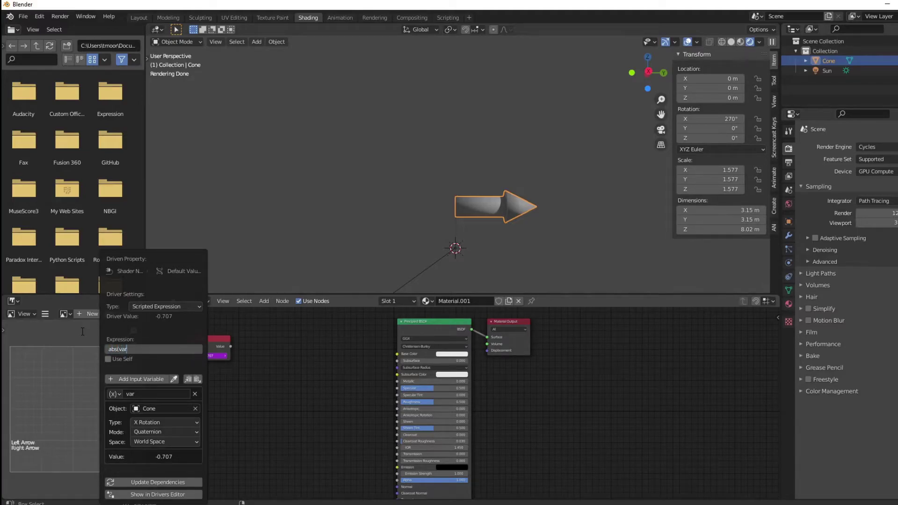
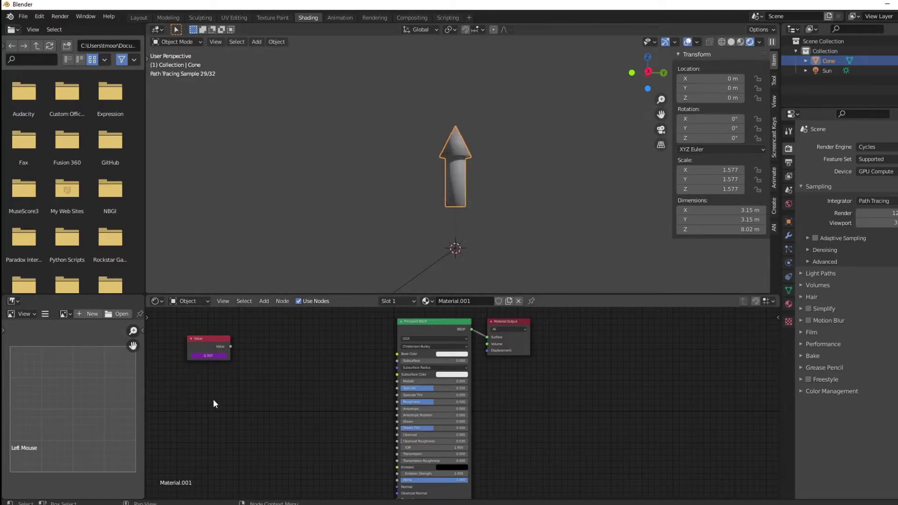
middle_click(516, 135)
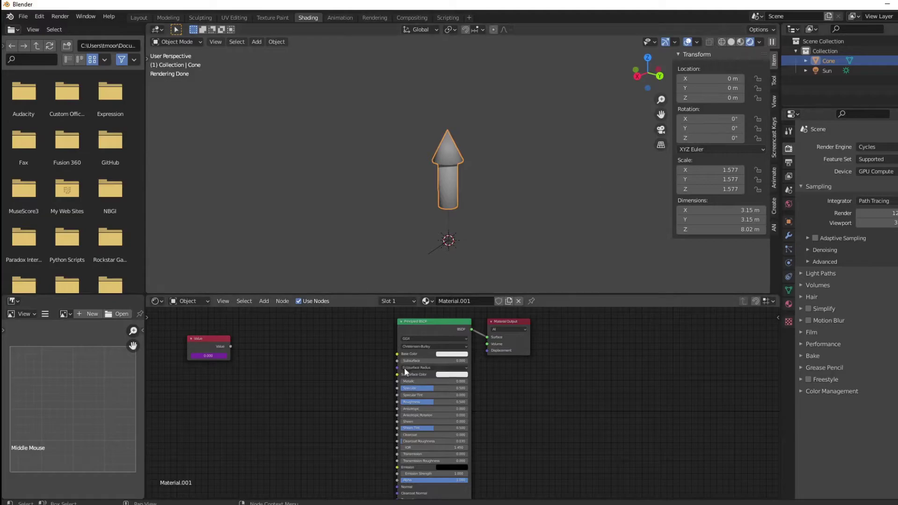
middle_click(302, 161)
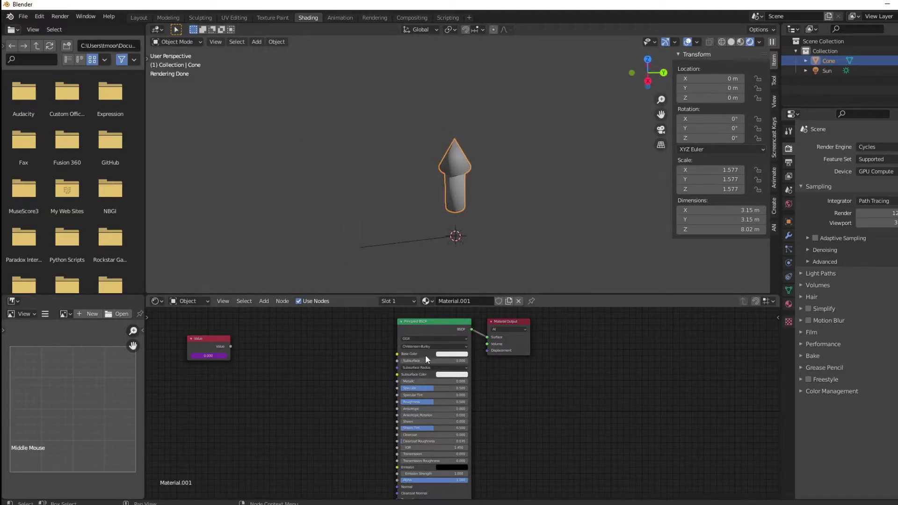
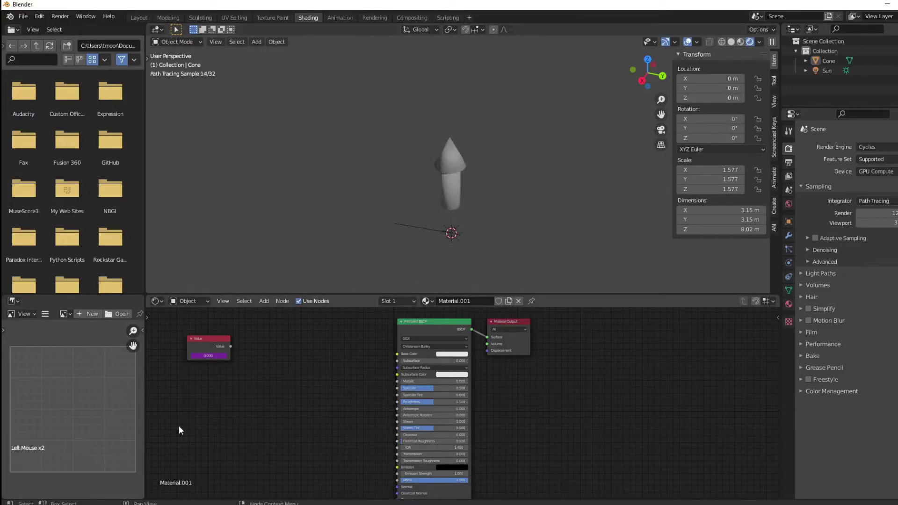
- Select the Value node and reposition it in the node editor
click(220, 388)
click(213, 351)
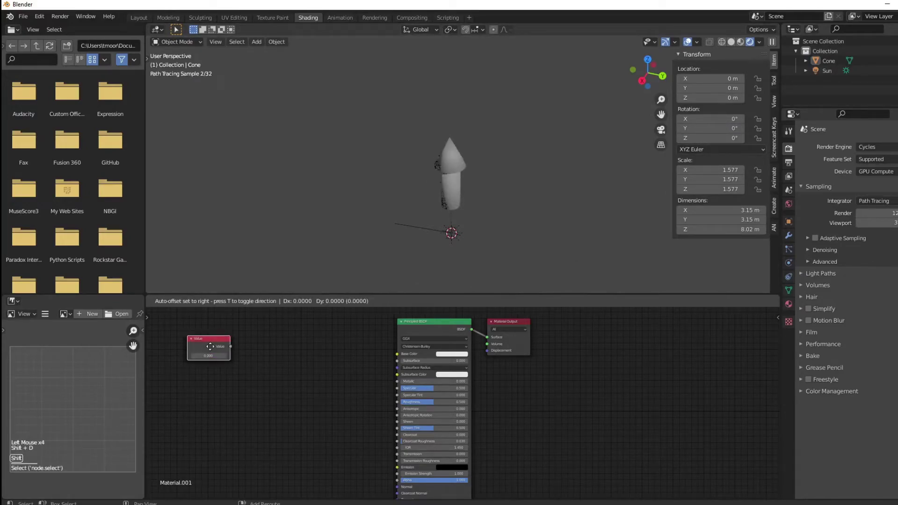
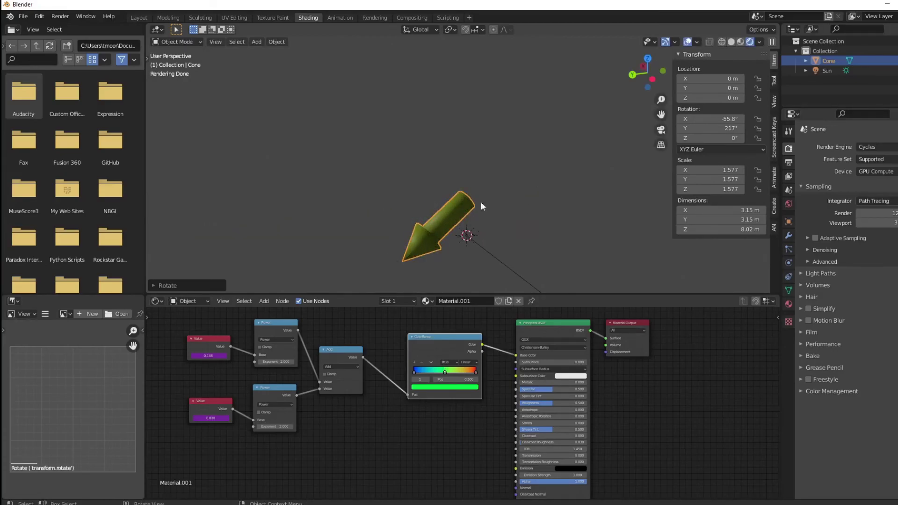
- Rotate the arrow to point downward and orbit to check its orange-red material
key(r)
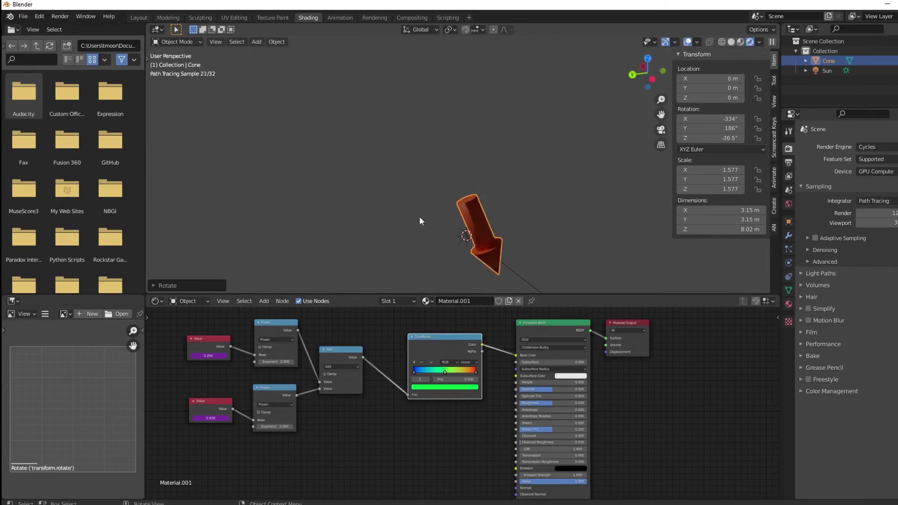
scroll(down, 3)
middle_click(435, 222)
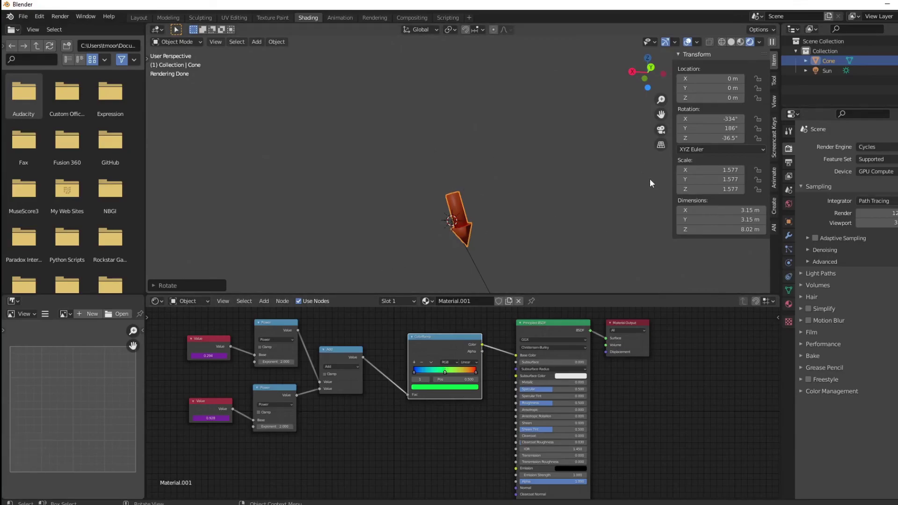
middle_click(456, 185)
scroll(up, 3)
scroll(down, 3)
middle_click(505, 204)
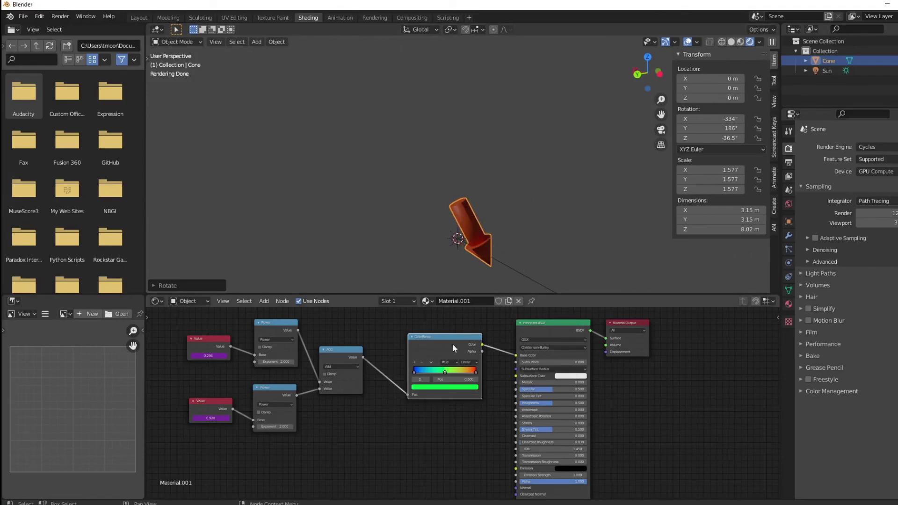
- Rotate the arrow again and orbit around the red arrow to compare angles
key(r)
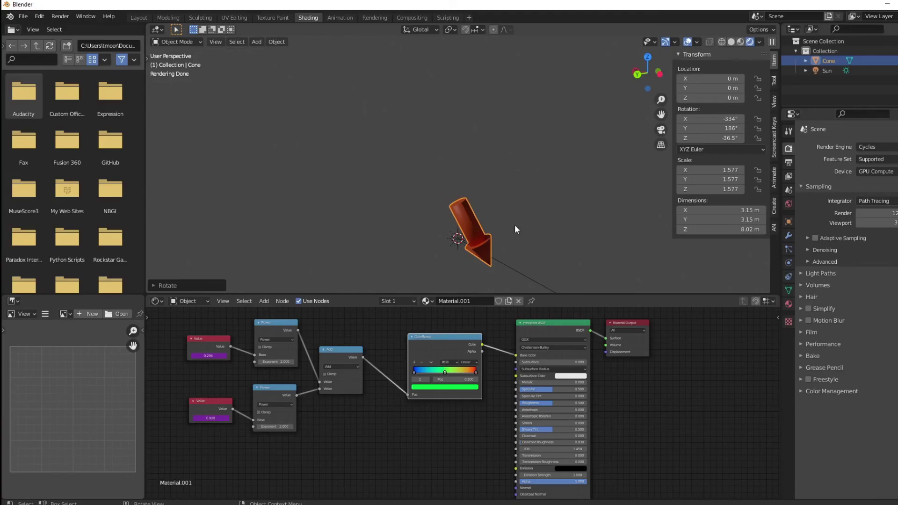
middle_click(524, 222)
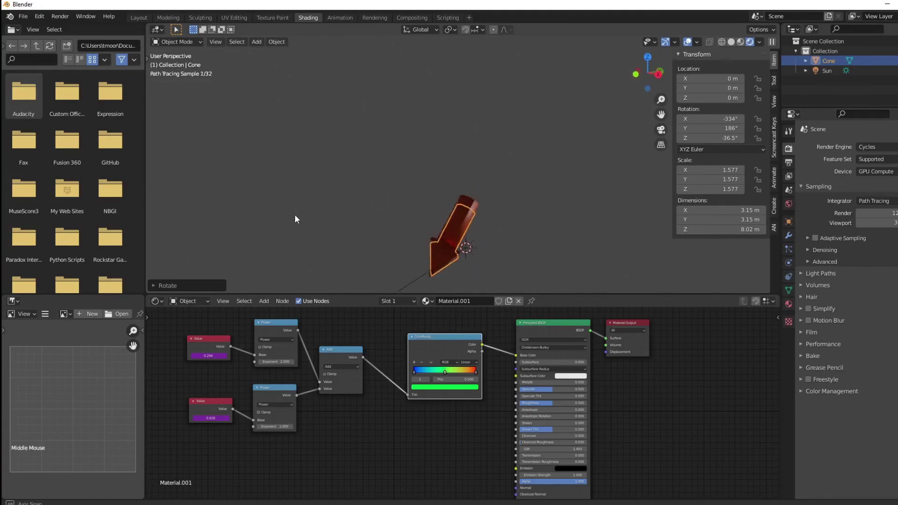
middle_click(509, 186)
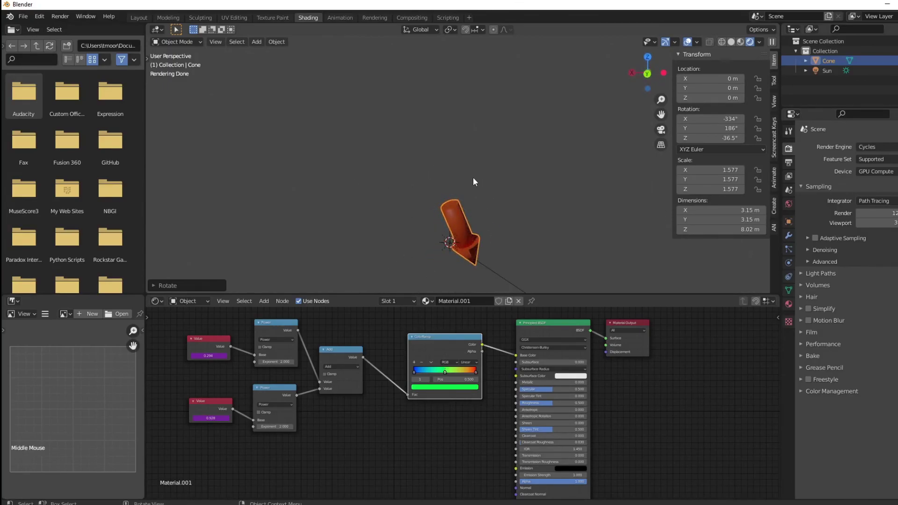